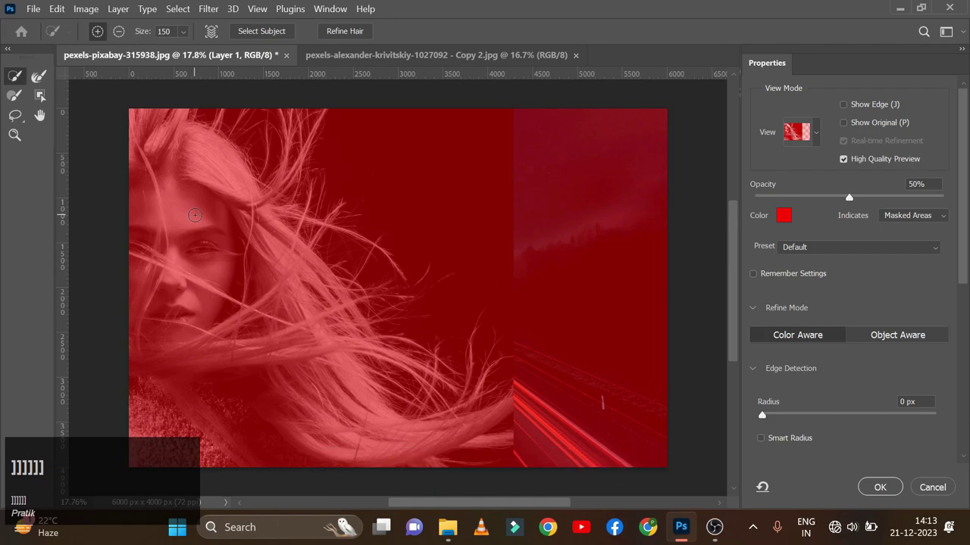
Enlarge the Refine Edge Brush to 400 with repeated ] presses for painting hair edges
key("]")
key("]")
key("]")
key("]")
type("]]]]]]]]]]]")
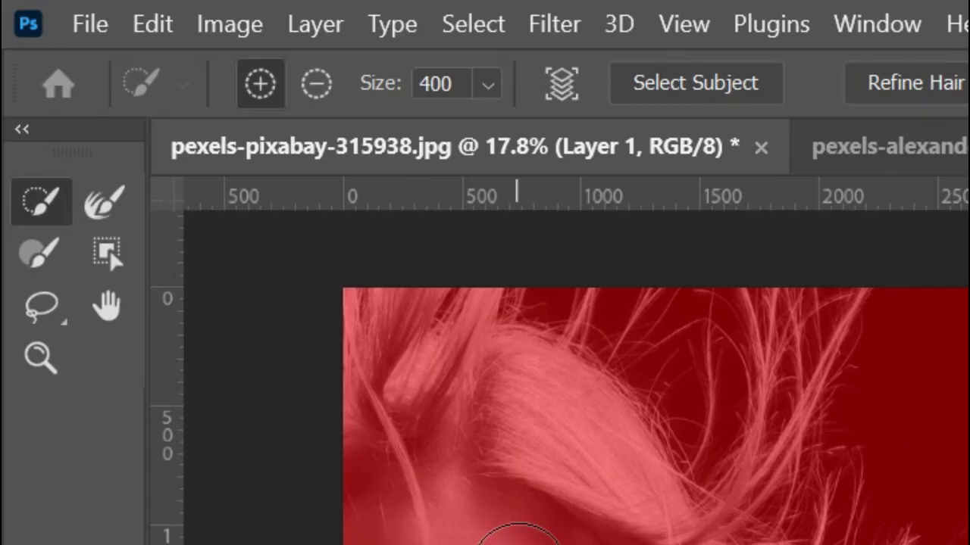
type("]]]]]]]]]]]")
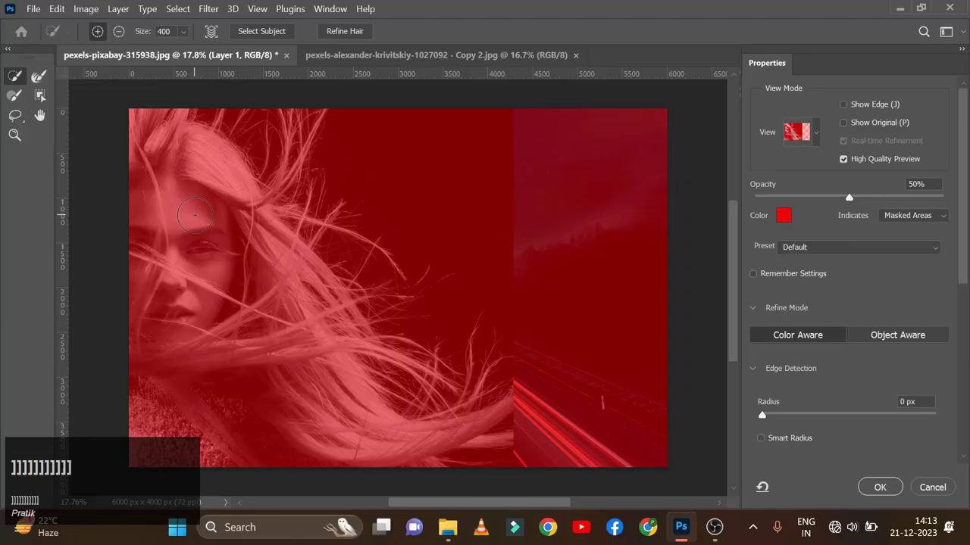
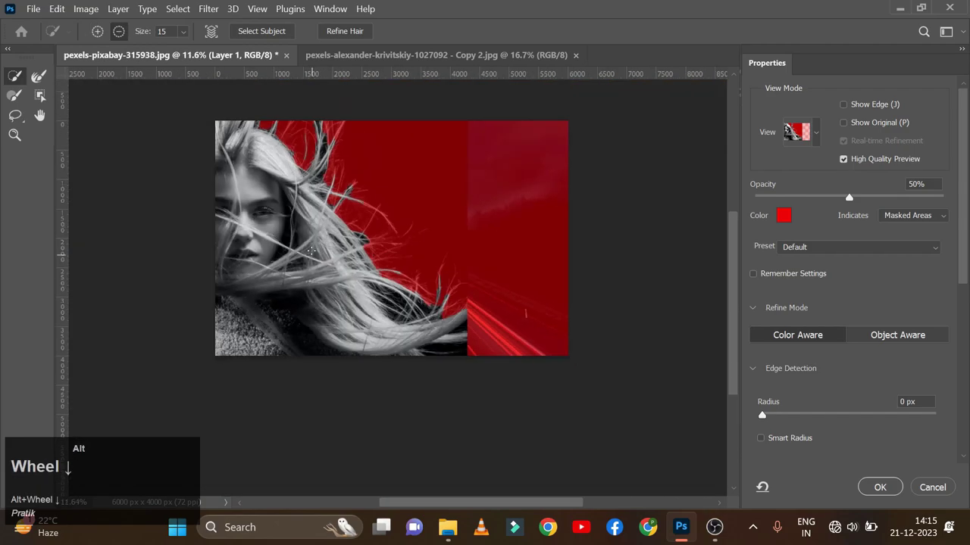
Switch the Select and Mask preview to Black & White mask view to check the hair edges
scroll("up", 3)
scroll("down", 3)
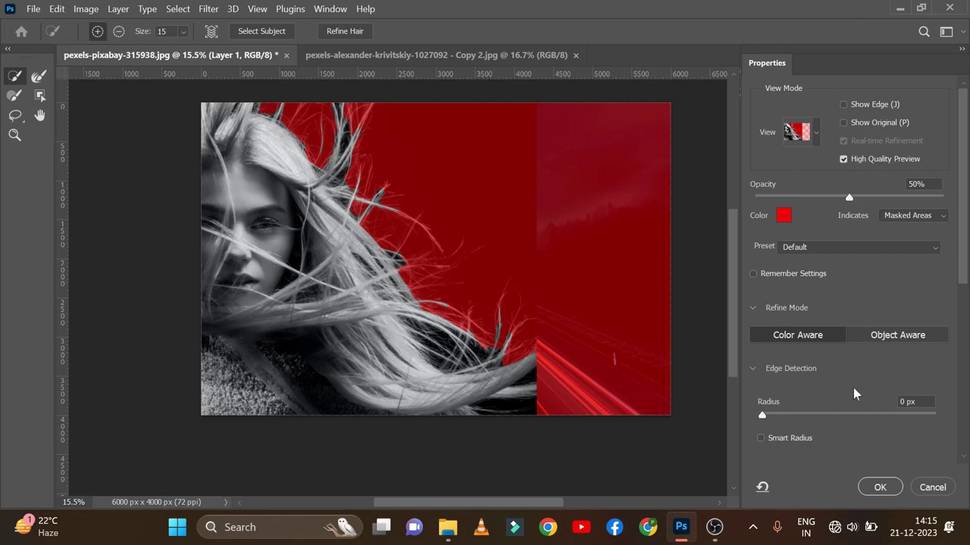
left_click(818, 144)
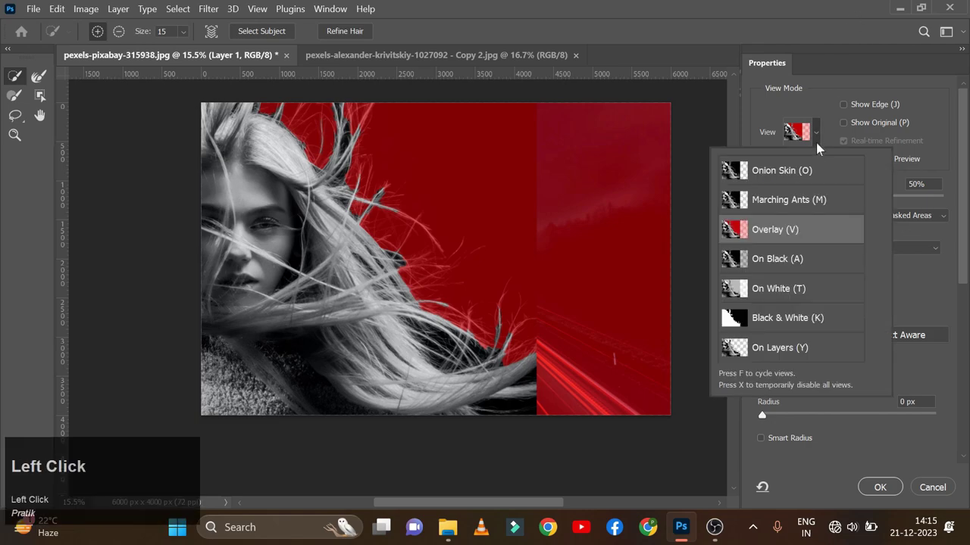
left_click(782, 334)
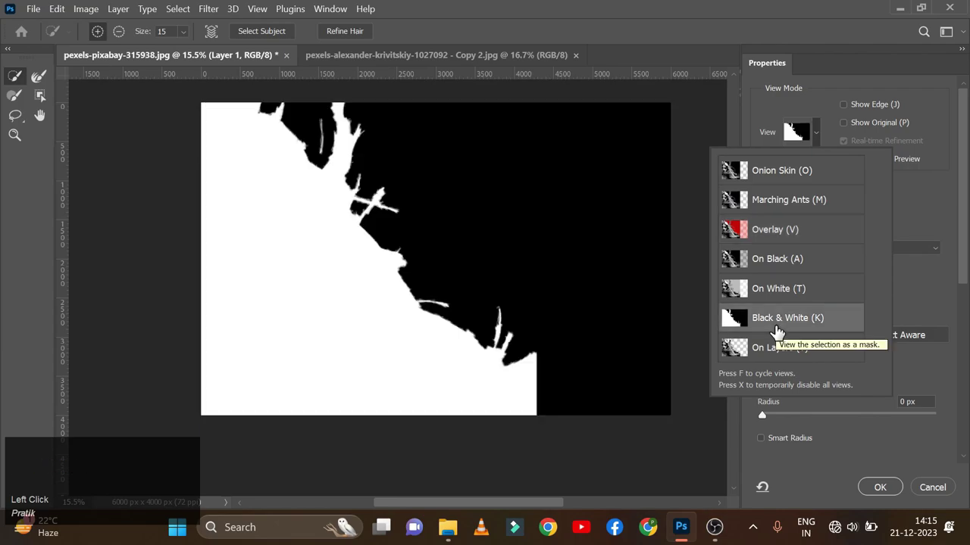
left_click(779, 331)
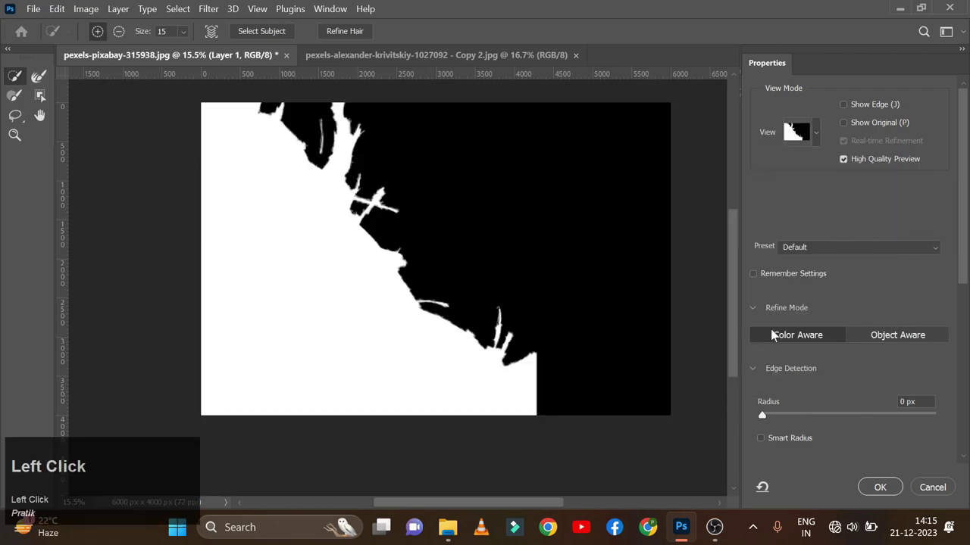
scroll("down", 3)
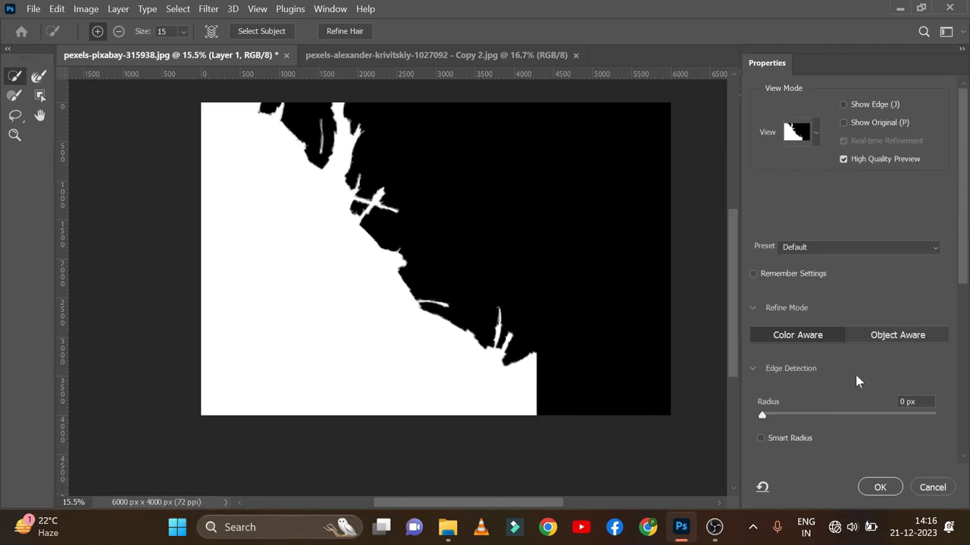
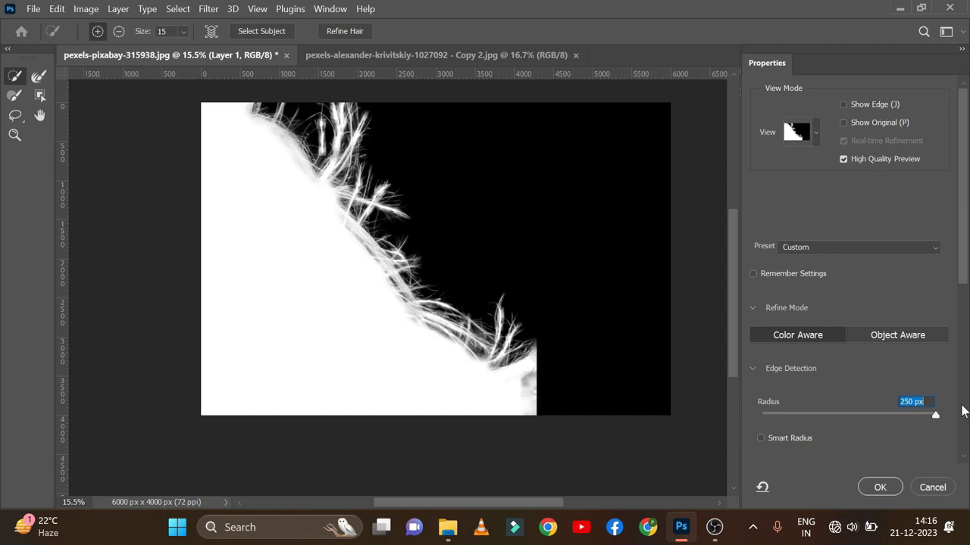
Show the cut-out over the highway at 100% transparency and run Refine Hair
left_click(817, 135)
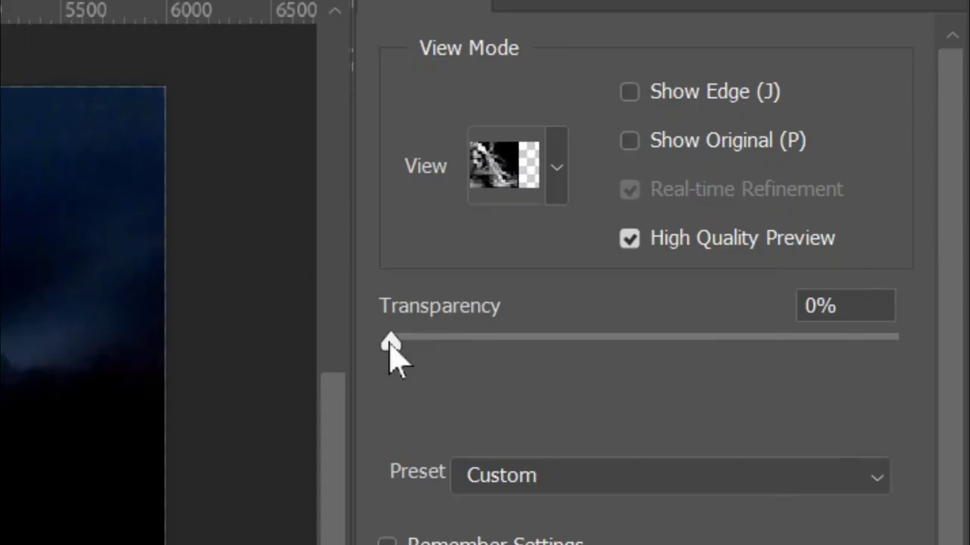
left_click_drag(756, 204, 869, 282)
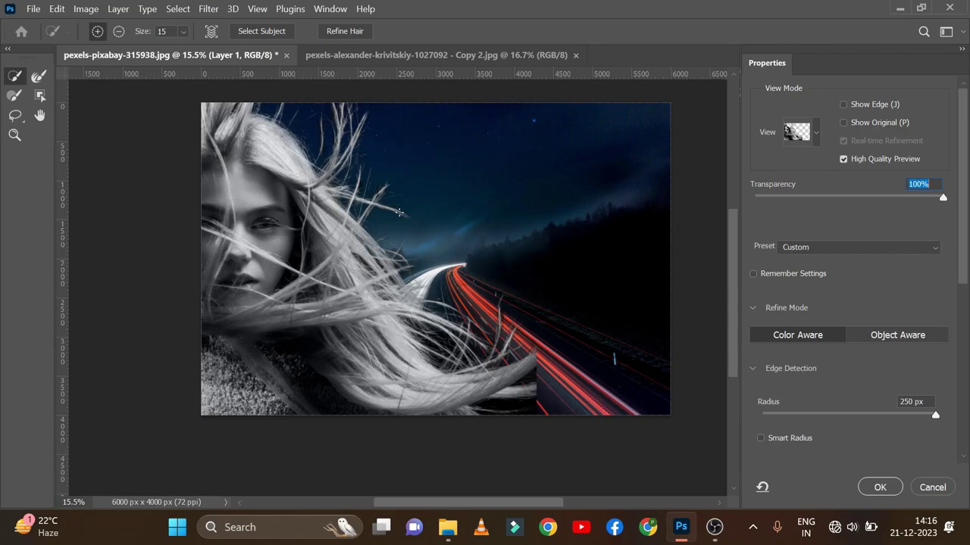
left_click(364, 42)
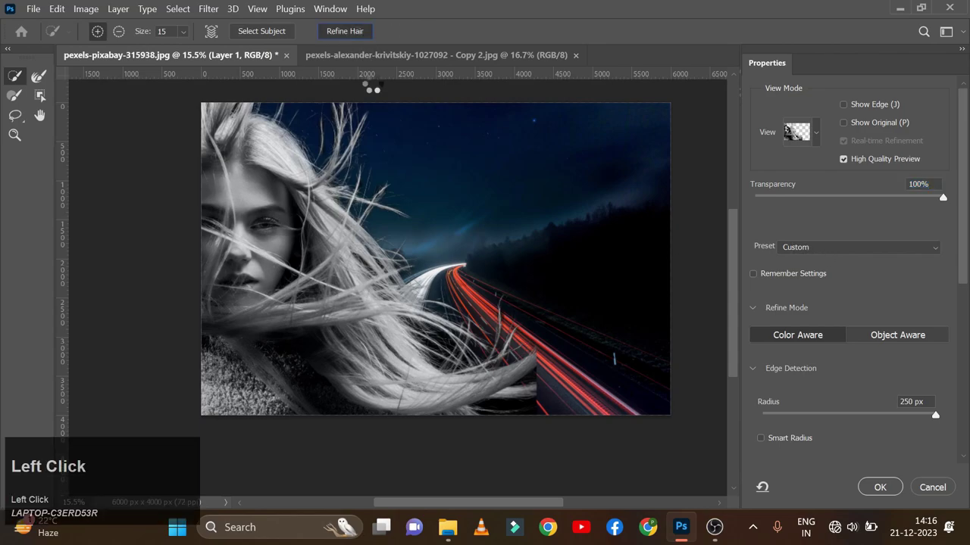
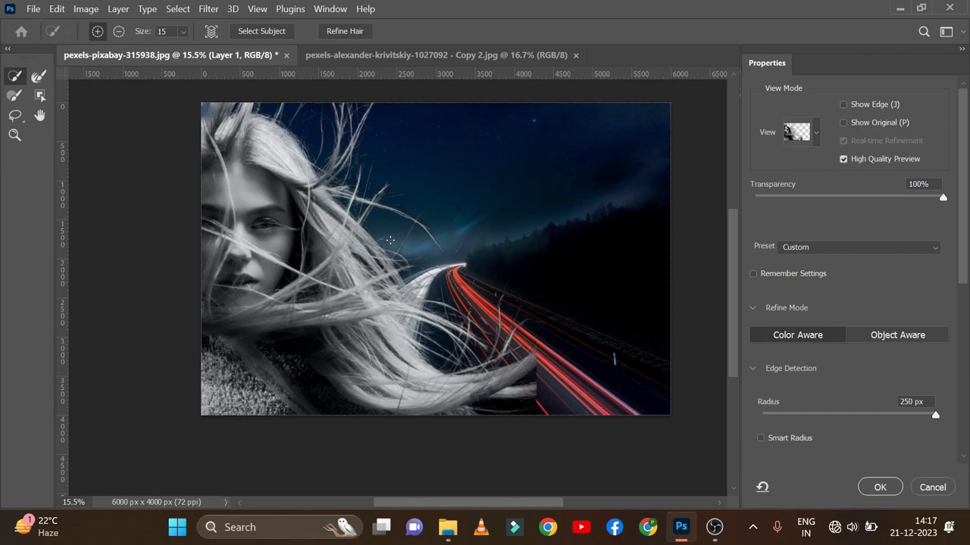
Apply the selection as masked Layer 1 copy 2 and reopen Select and Mask on its mask
left_click(879, 487)
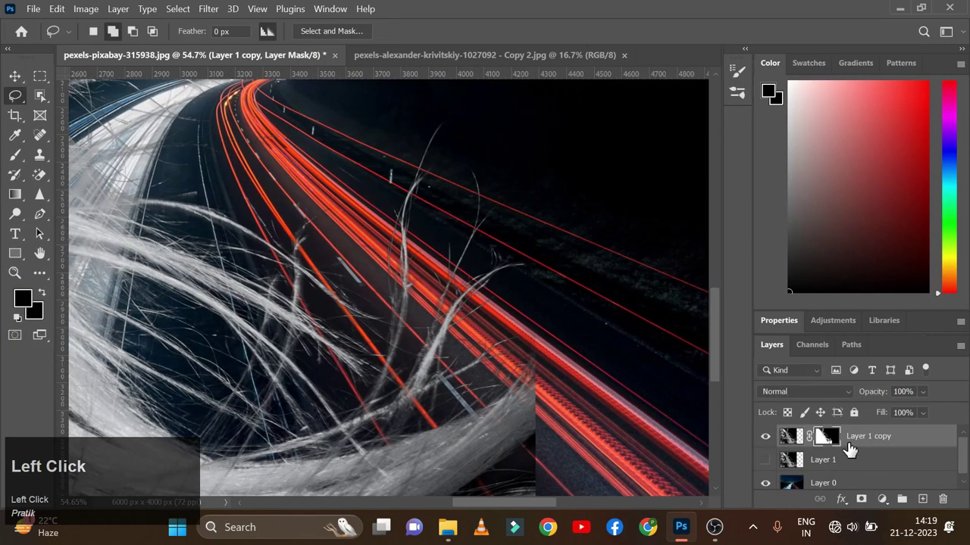
scroll("down", 3)
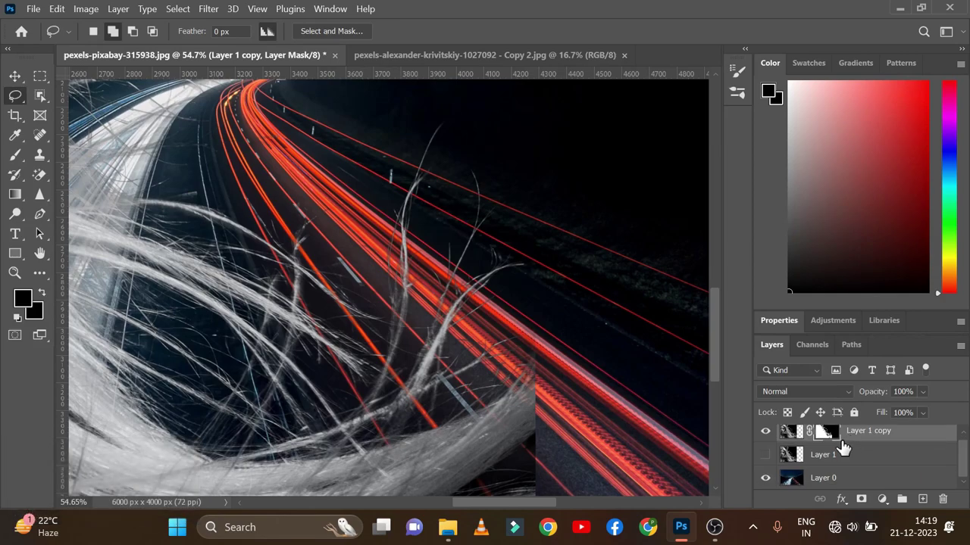
scroll("up", 3)
left_click(832, 452)
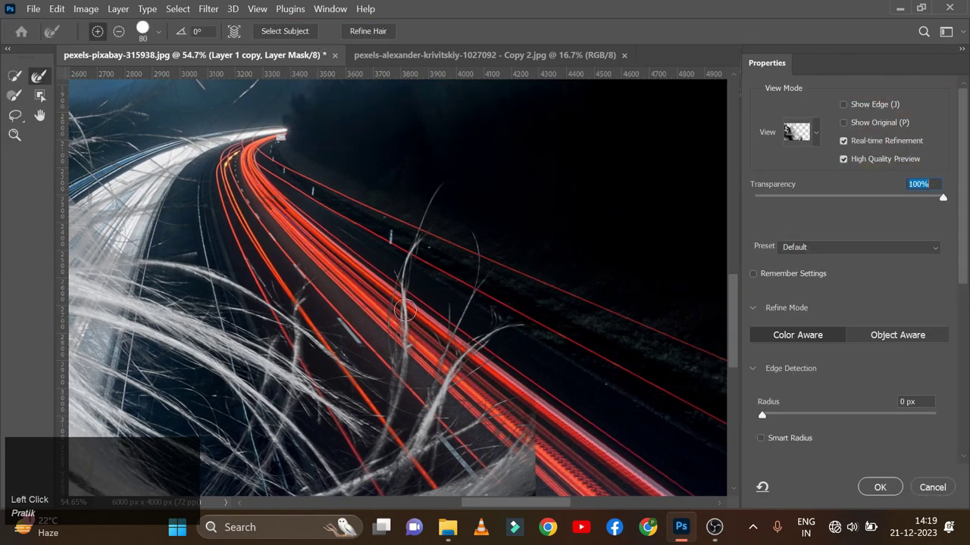
Refine the hair edge over the light trails and enable Decontaminate Colors at 100%
scroll("down", 3)
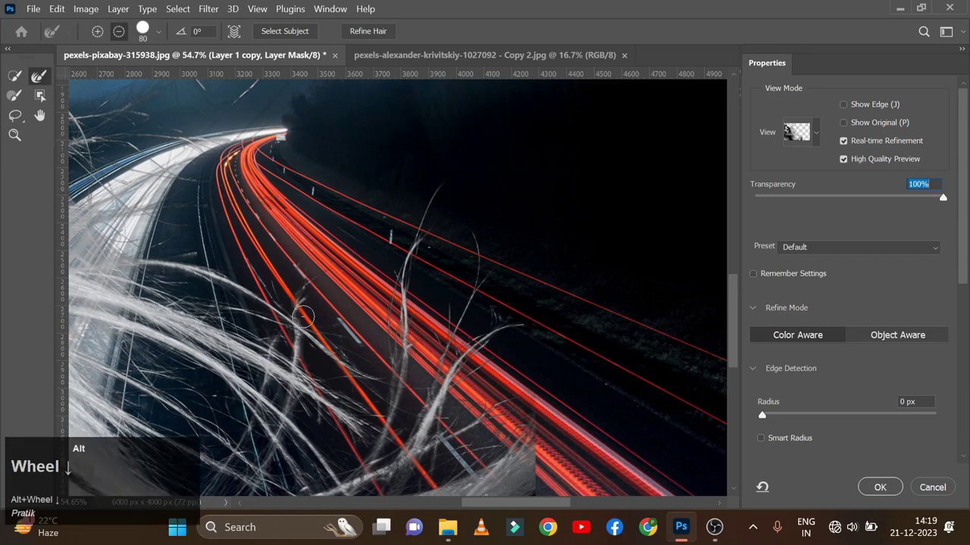
scroll("down", 3)
left_click(808, 401)
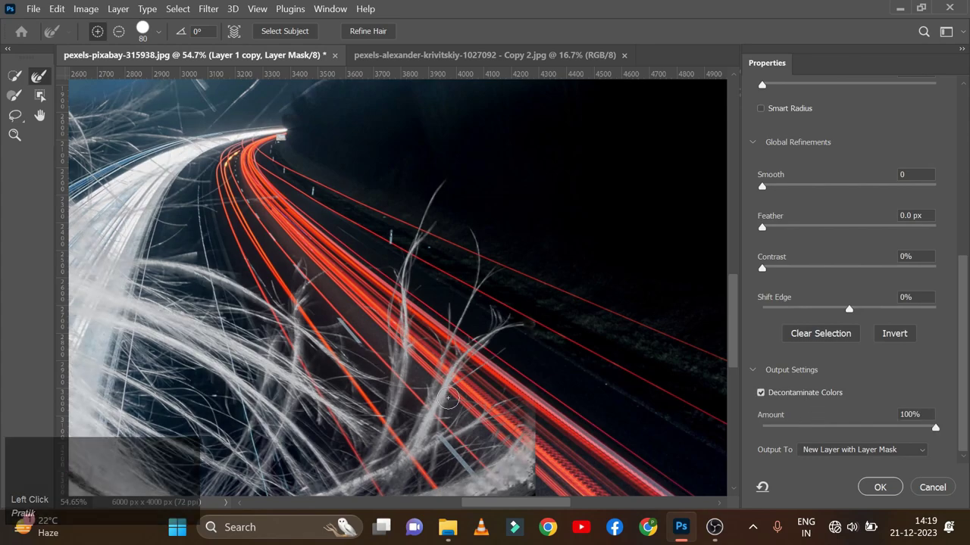
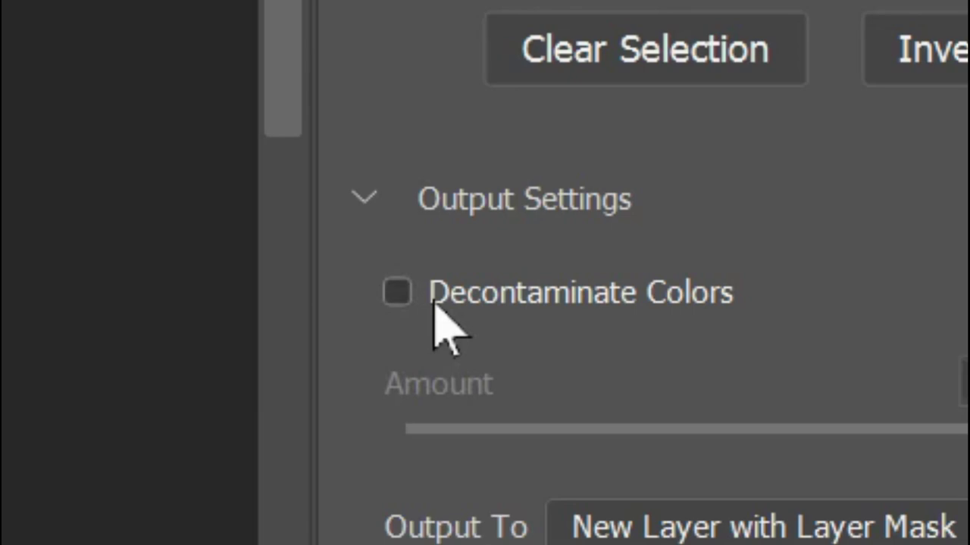
left_click(768, 400)
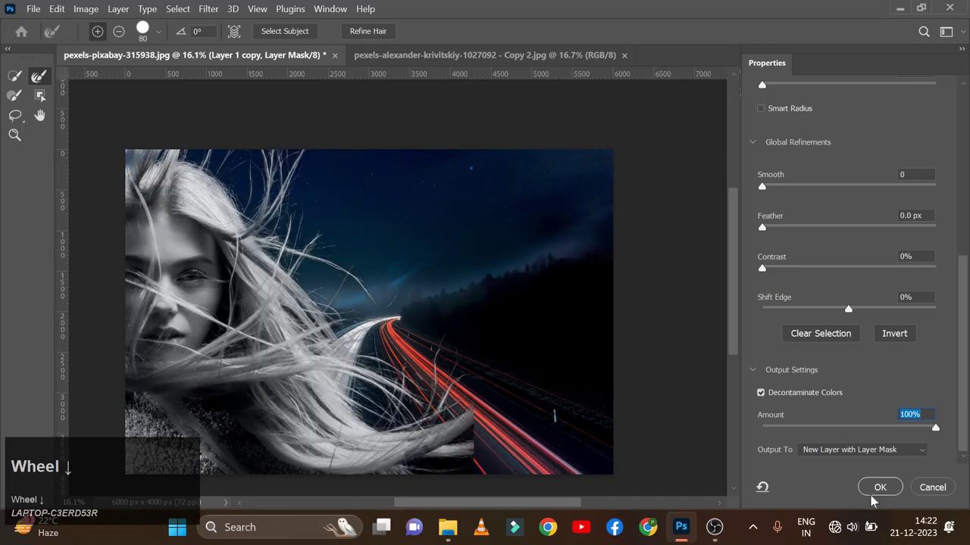
scroll("down", 3)
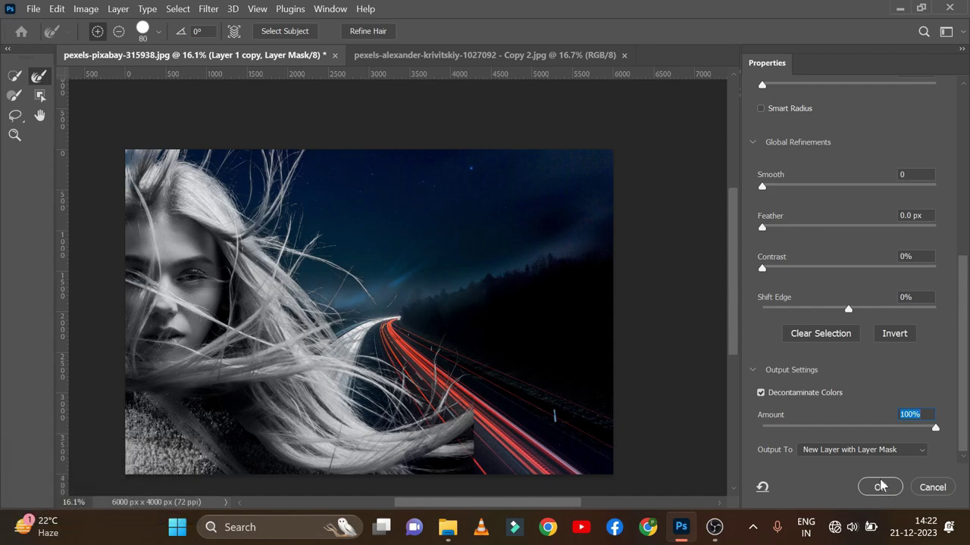
Output the refinement as a new masked layer and target its layer mask for editing
left_click(885, 488)
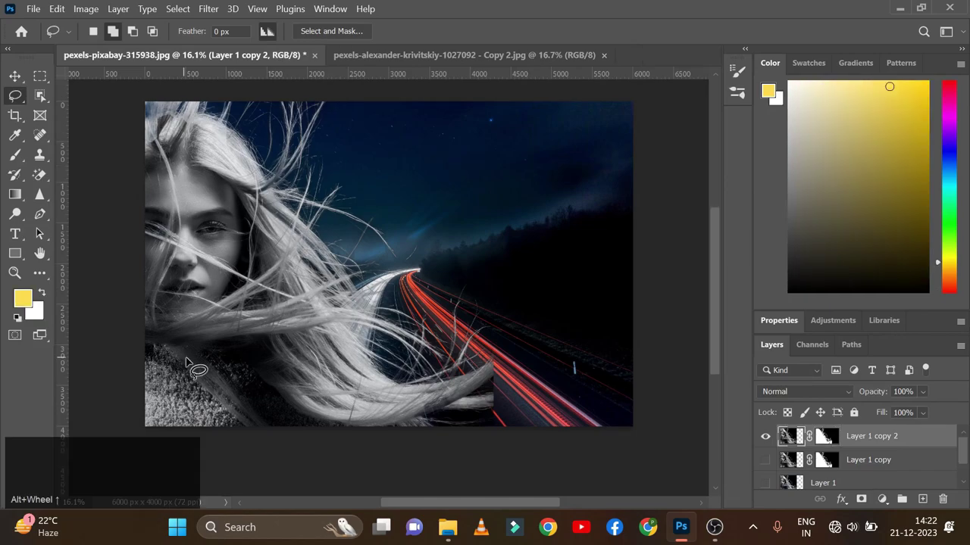
scroll("up", 3)
scroll("up", 3)
scroll("down", 3)
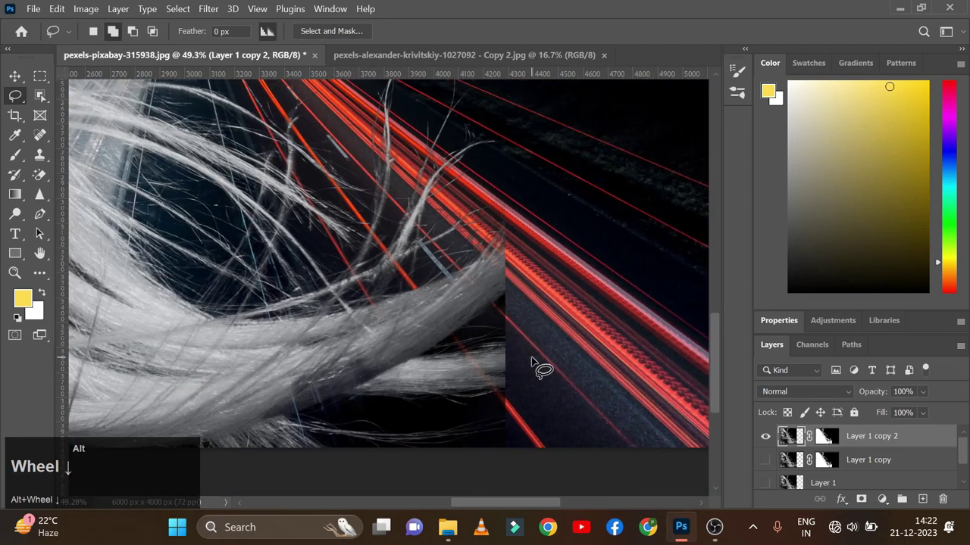
scroll("down", 3)
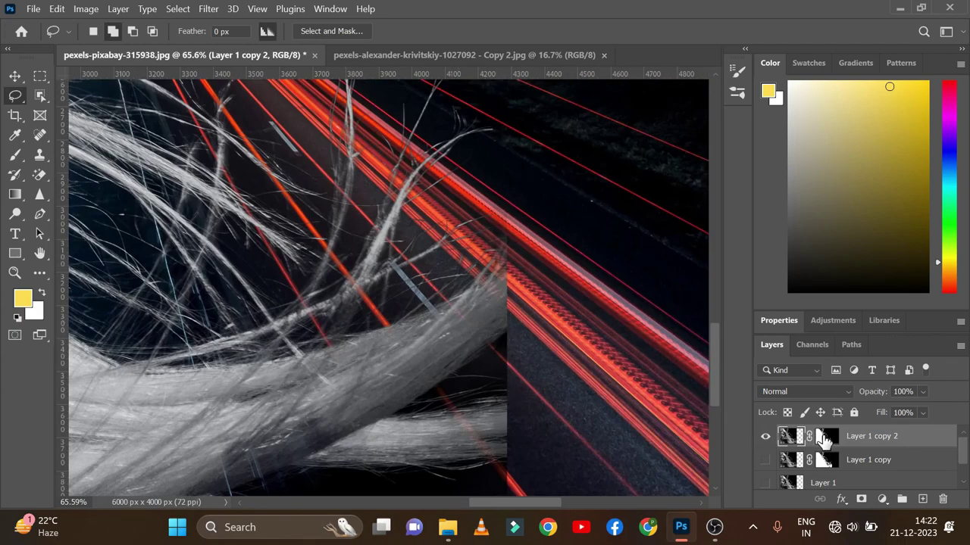
left_click(830, 446)
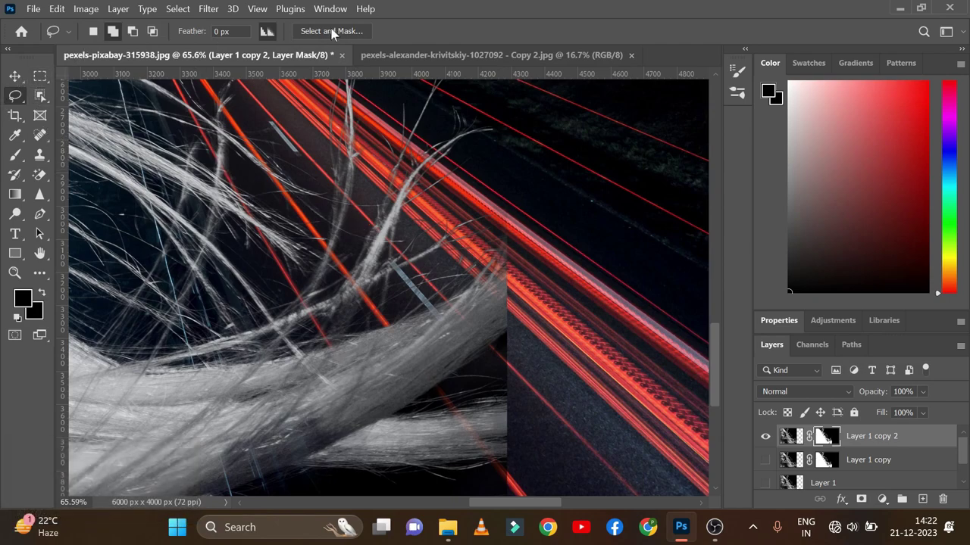
Reopen Select and Mask on the mask and preview it in Black & White view
left_click(333, 32)
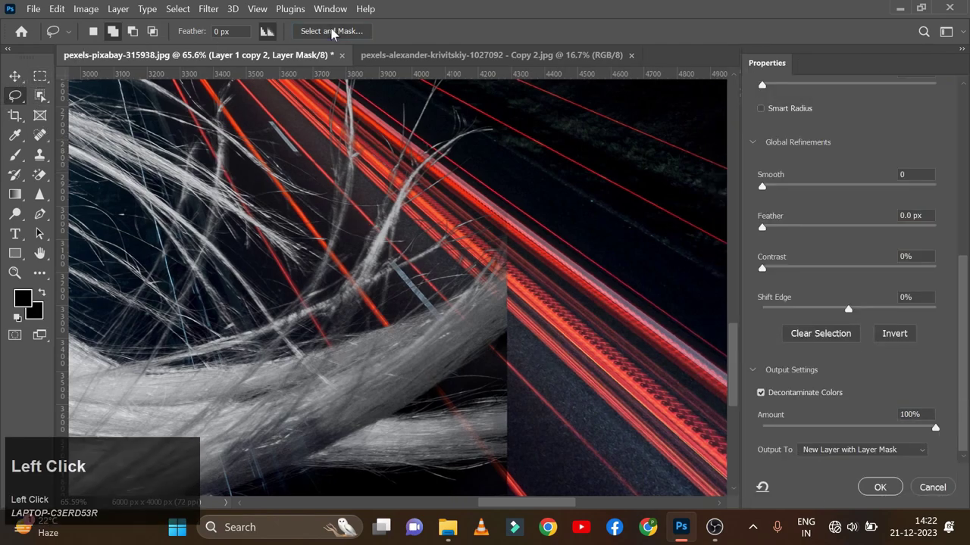
left_click_drag(46, 84, 701, 128)
scroll("up", 3)
left_click(823, 142)
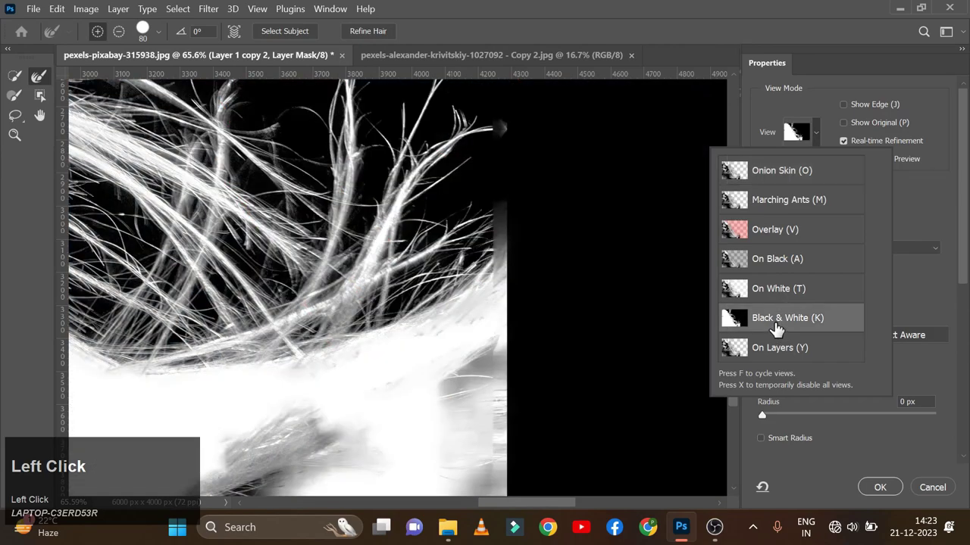
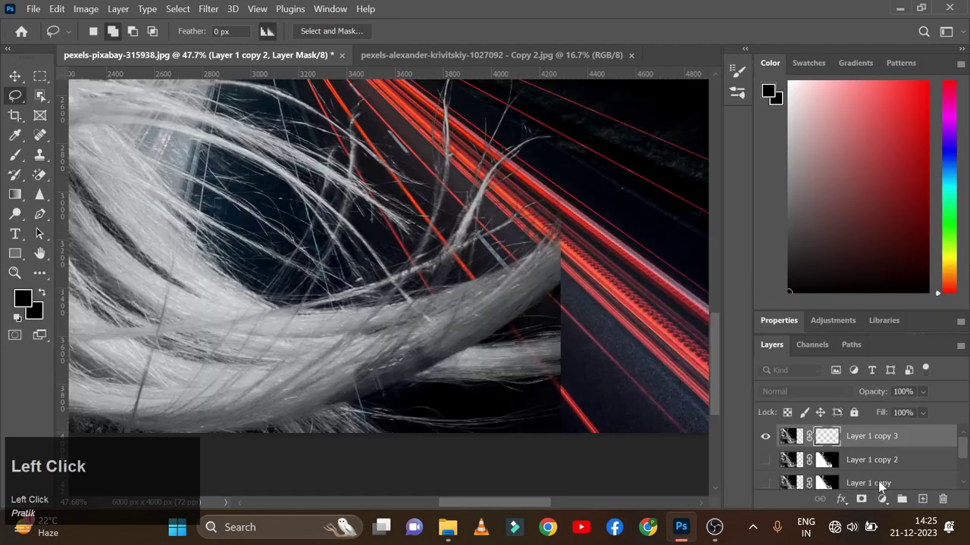
Scroll over the finished composite of the woman against the night highway
scroll("down", 3)
scroll("down", 3)
scroll("up", 3)
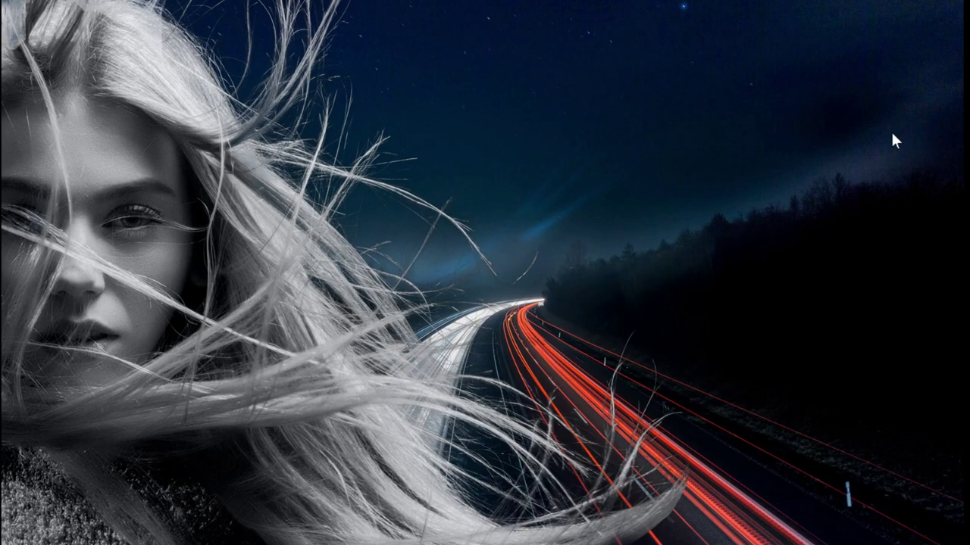